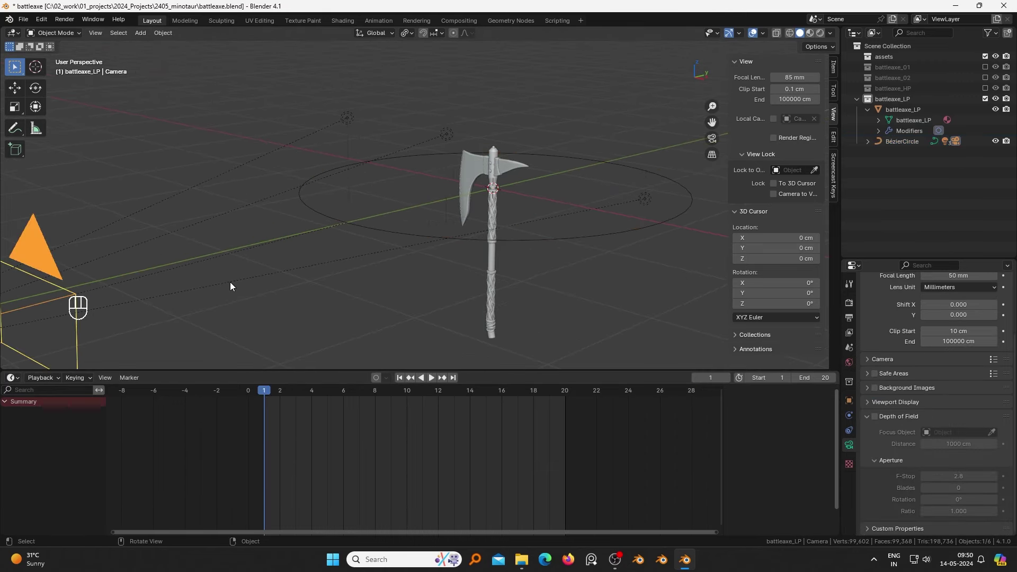
Parent the camera to the BezierCircle with Follow Path and select the circle for playback
{"action": "key", "text": "alt+p"}
{"action": "key", "text": "ctrl+p"}
{"action": "key", "text": "Down"}
{"action": "key", "text": "Down"}
{"action": "left_click", "coordinate": [343, 310]}
{"action": "left_click_drag", "start_coordinate": [470, 304], "coordinate": [483, 311]}
{"action": "left_click", "coordinate": [552, 312]}
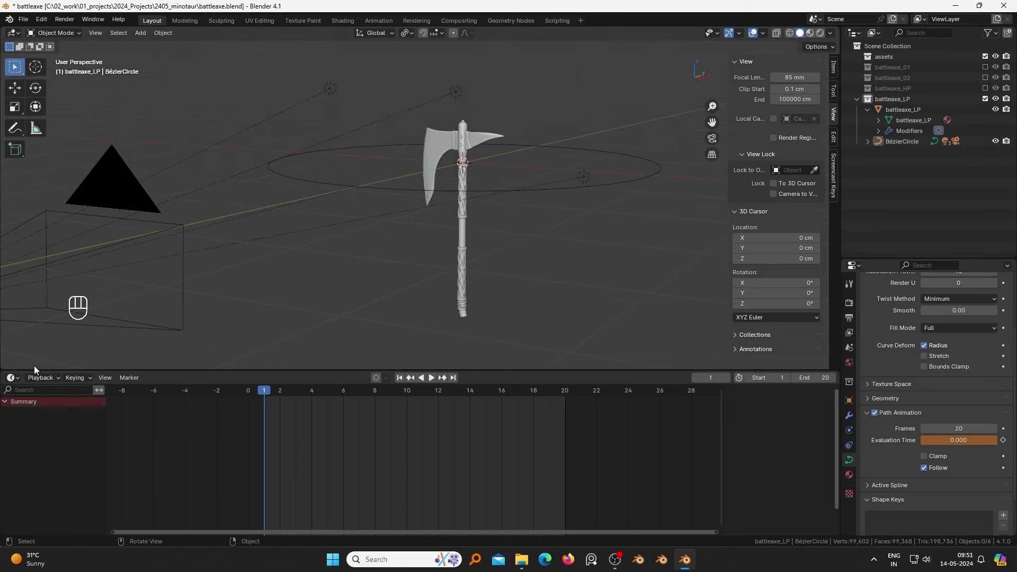